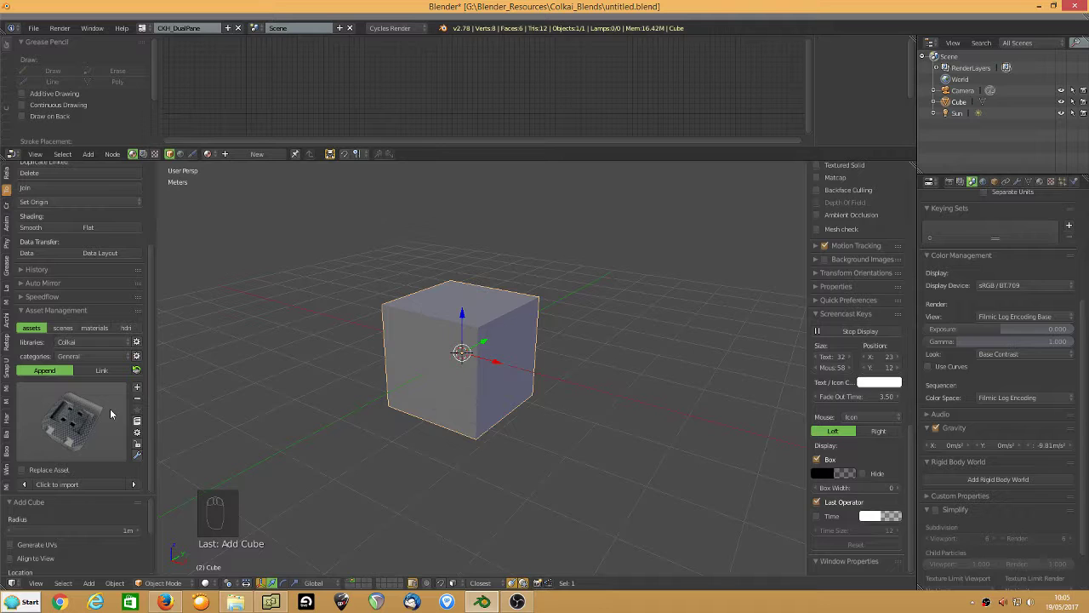
Append the AP_Inset01M cutter from Asset Management and move it onto the cube's top face.
click(113, 413)
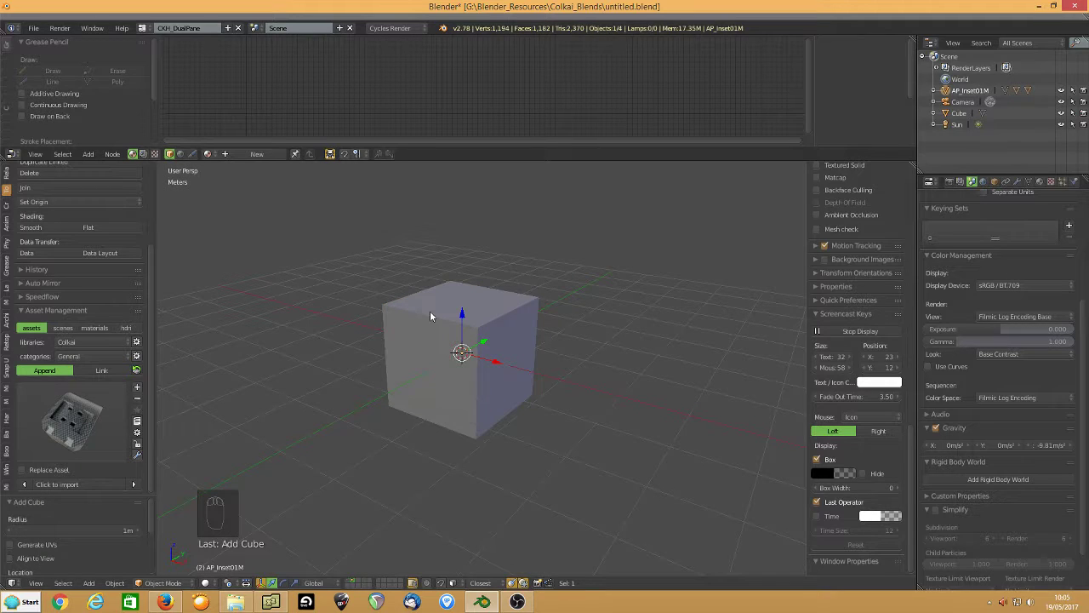
key(g)
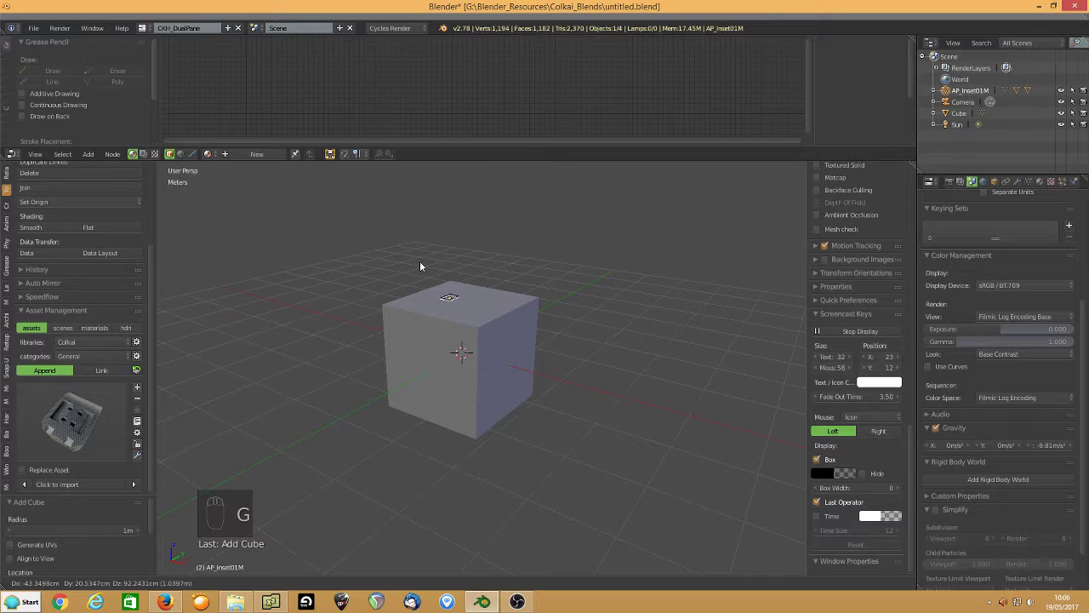
drag(426, 308, 79, 436)
Append a second AP_Inset01M, slide it along X beside the first, then reselect the cube.
click(79, 436)
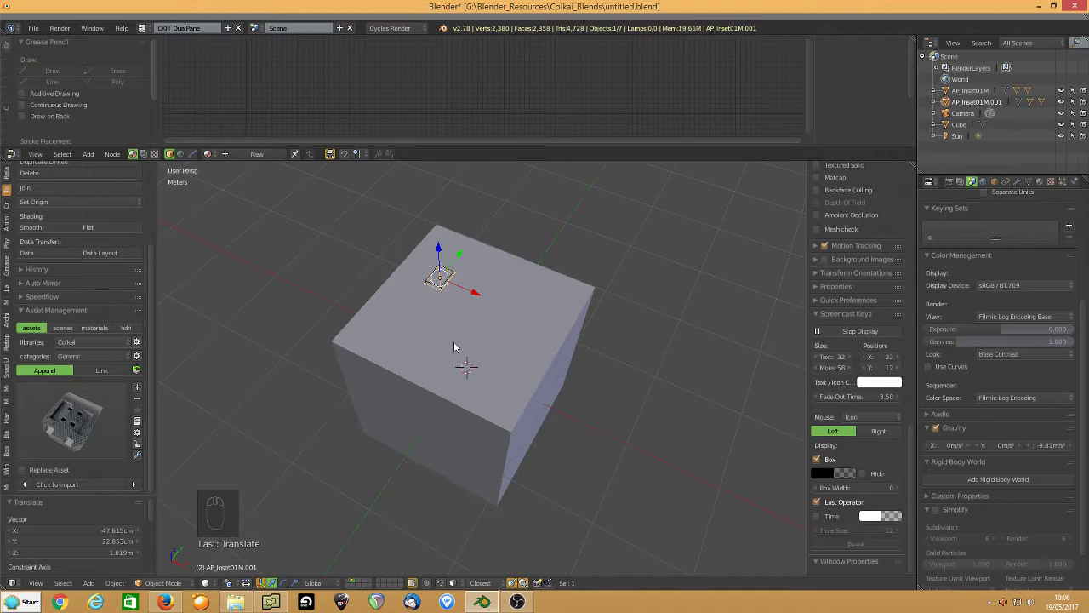
key(g)
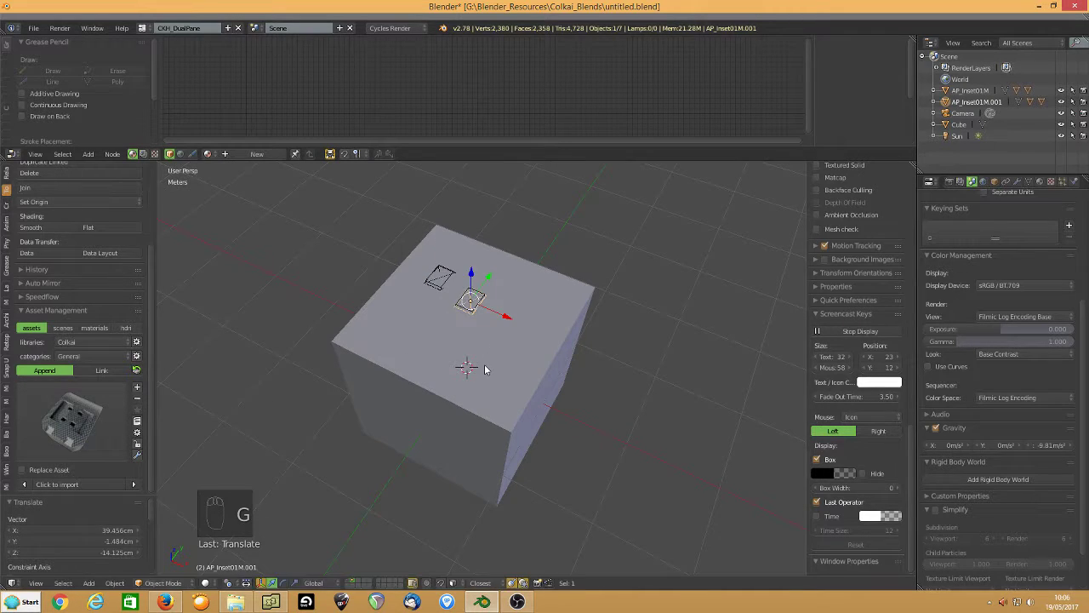
click(509, 317)
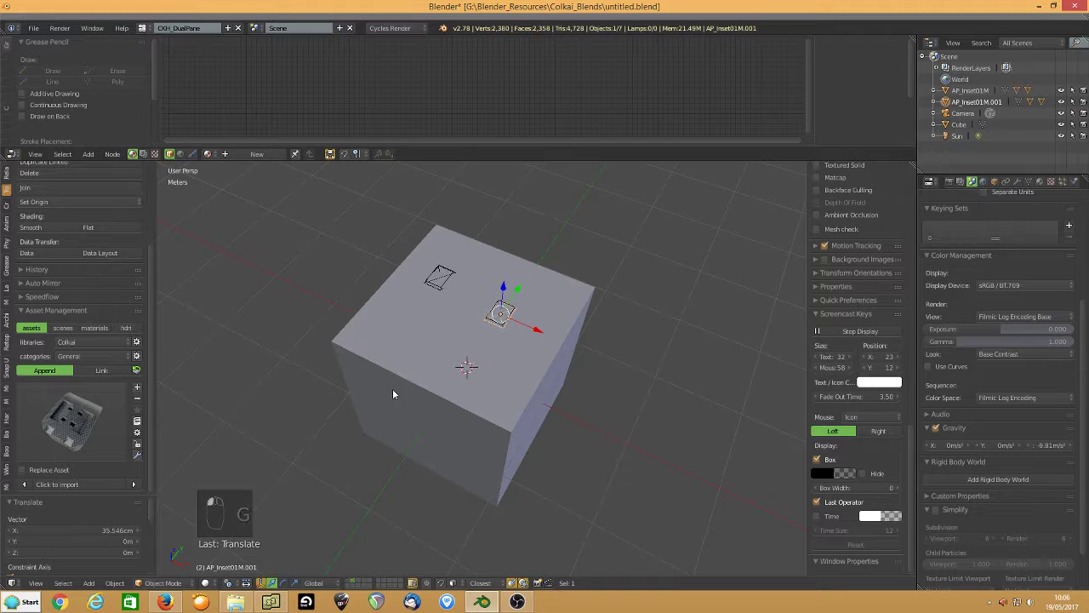
drag(399, 429, 439, 424)
click(439, 424)
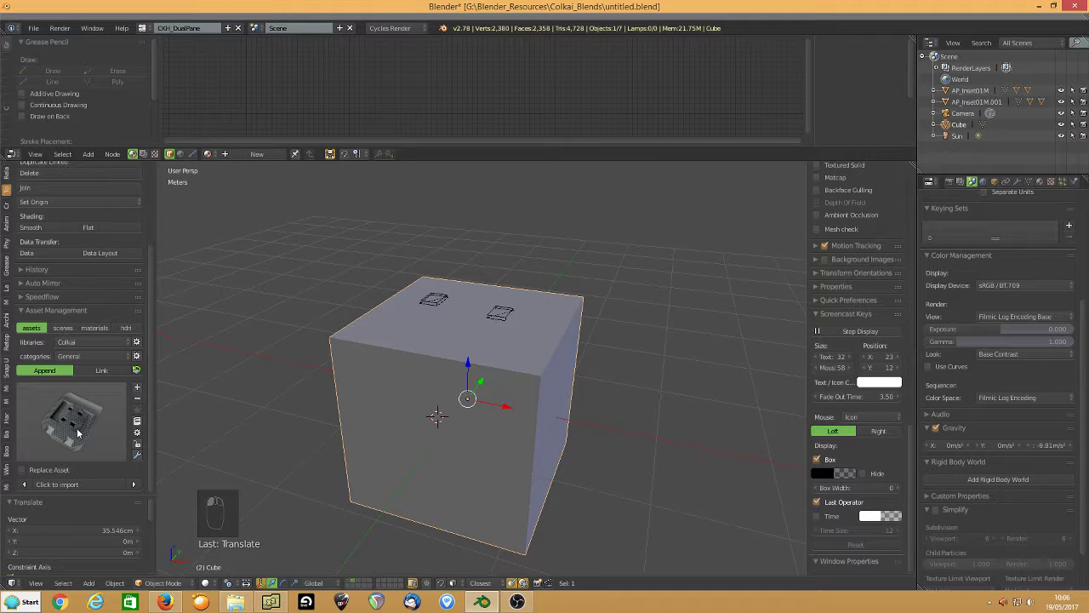
Append a third and fourth inset cutter onto the side face, stacked one above the other.
click(79, 435)
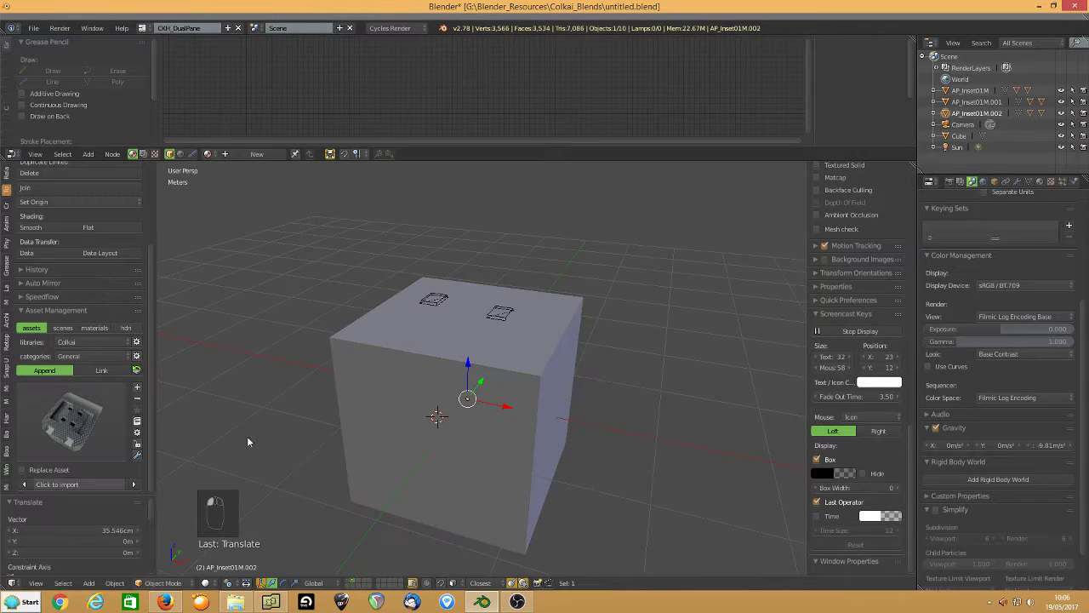
key(g)
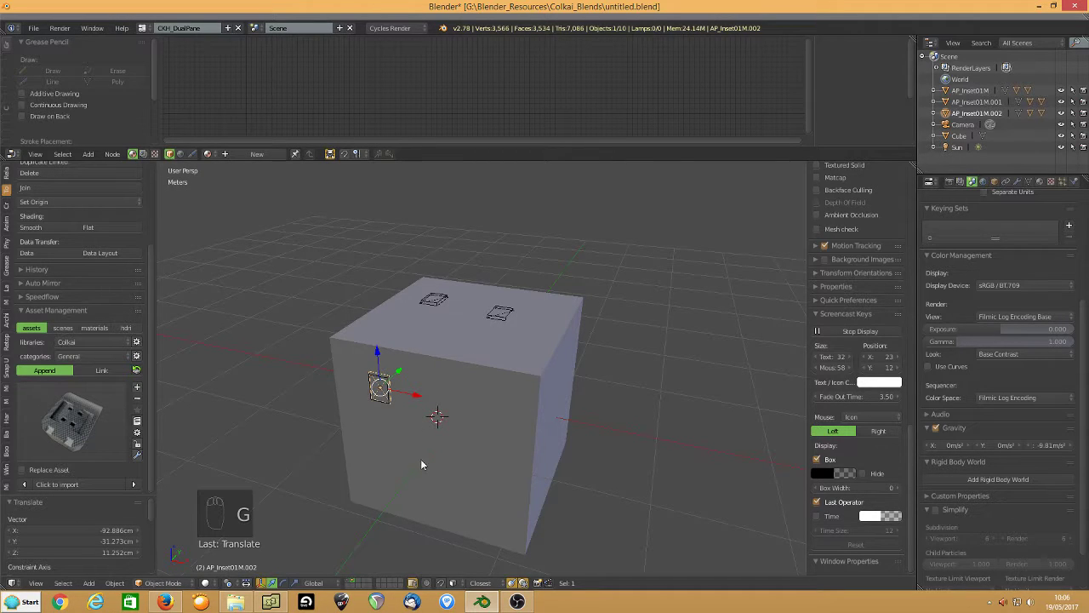
click(432, 453)
key(g)
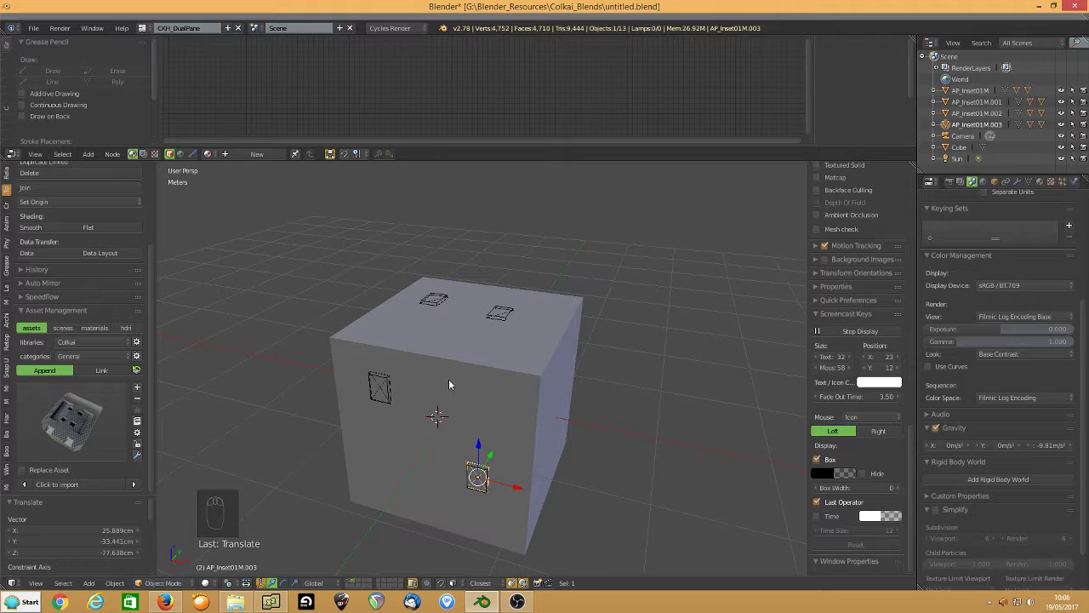
click(451, 387)
Merge the two side-face cutters into the cube with Hard Ops (C) merge.
key(q)
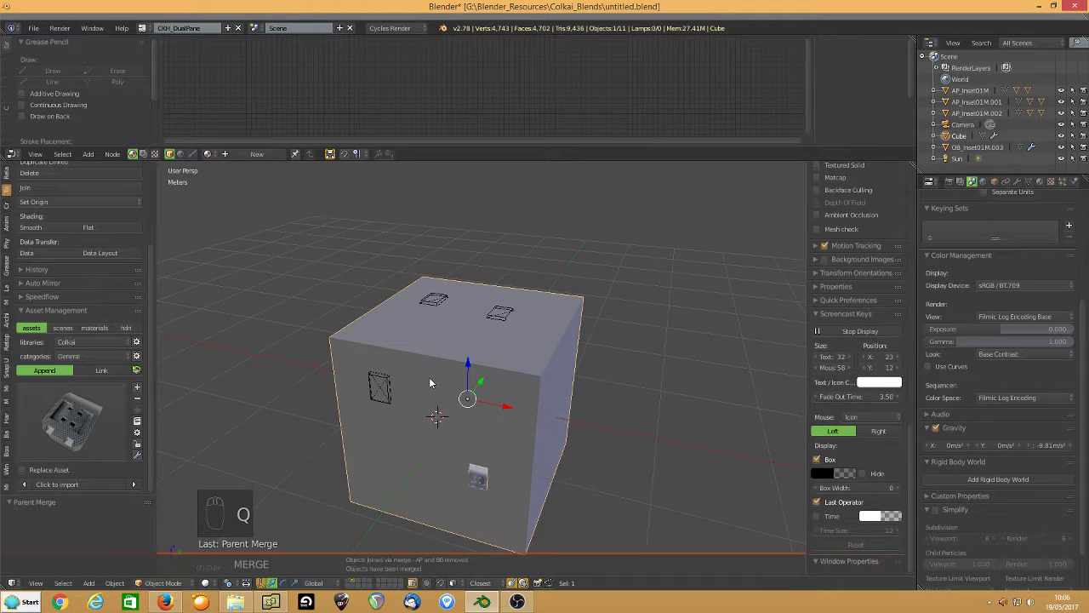
drag(386, 376, 501, 389)
click(500, 390)
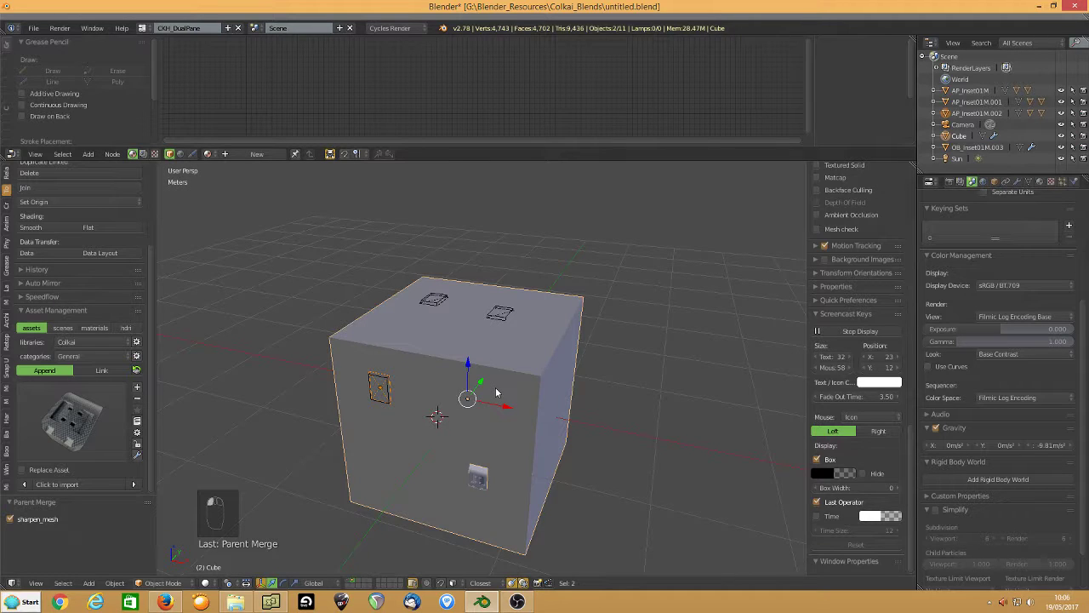
key(q)
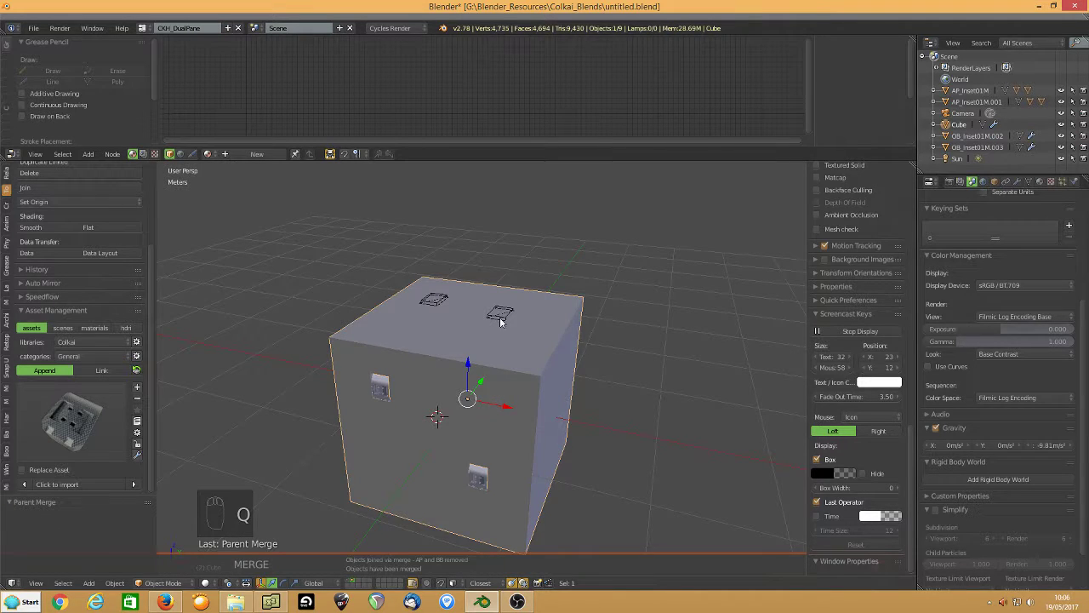
drag(503, 321, 466, 341)
Merge the two top-face cutters into the cube the same way.
key(q)
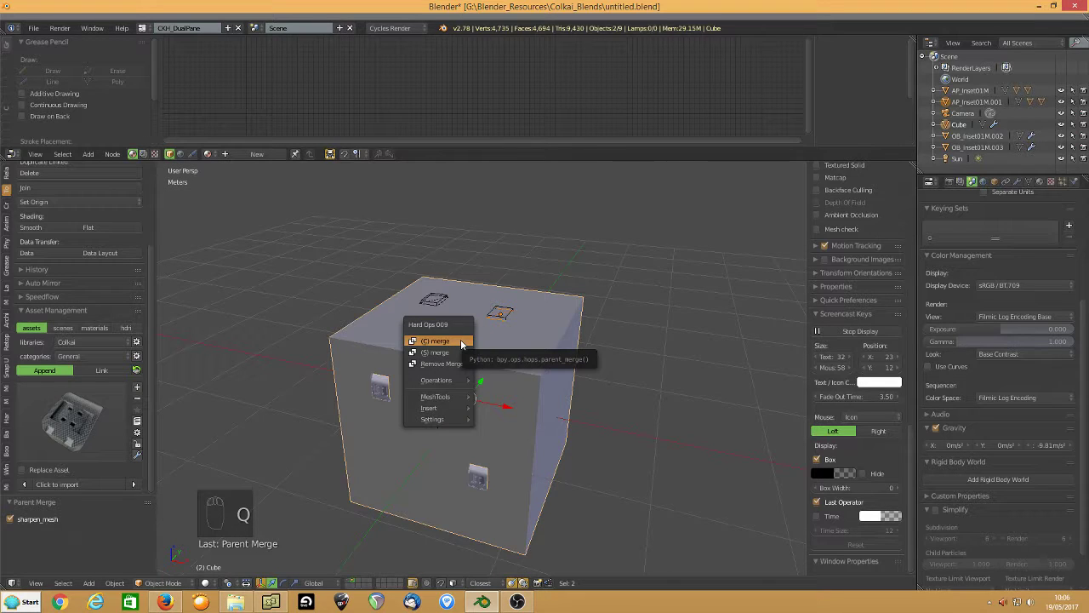
drag(431, 307, 448, 340)
key(q)
drag(445, 345, 454, 326)
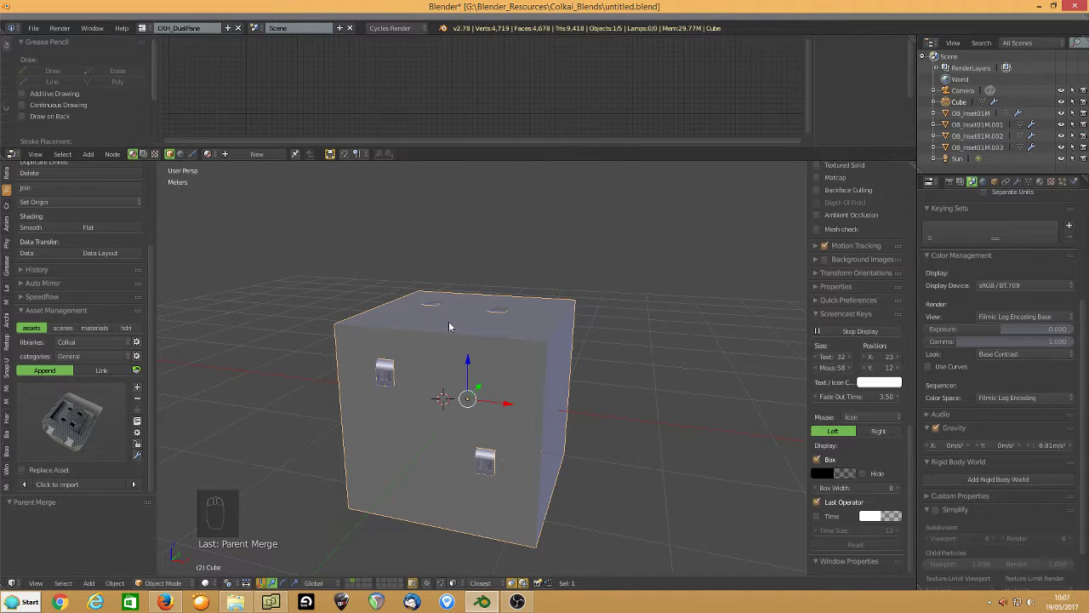
Apply Hard Ops Csharpen, adjust the bevel width, then Ssharpen additively at 30° sharpness, 60° auto smooth.
key(q)
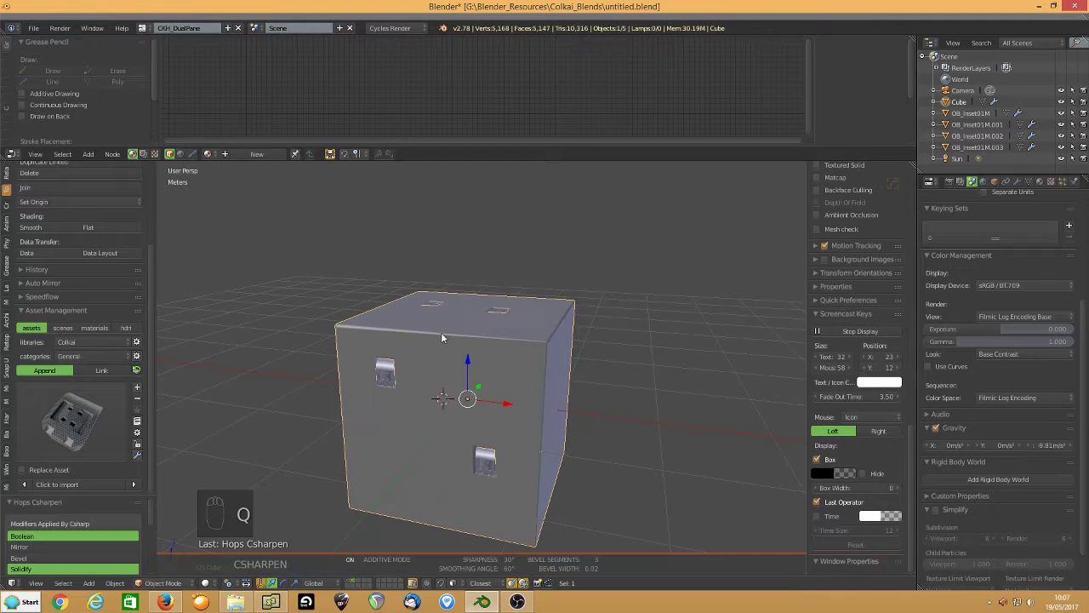
key(q)
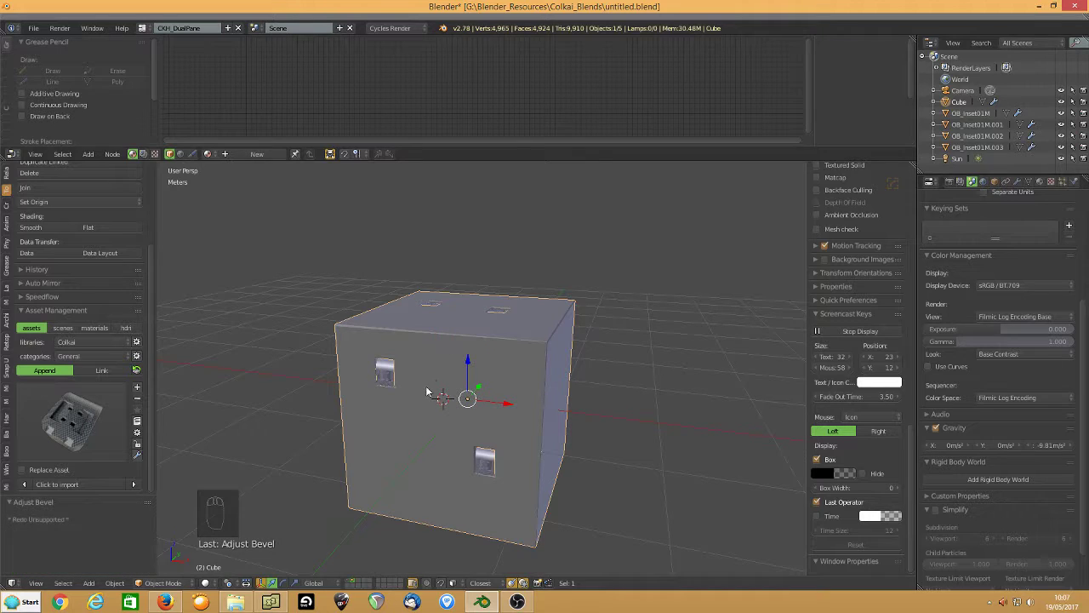
drag(429, 413, 504, 387)
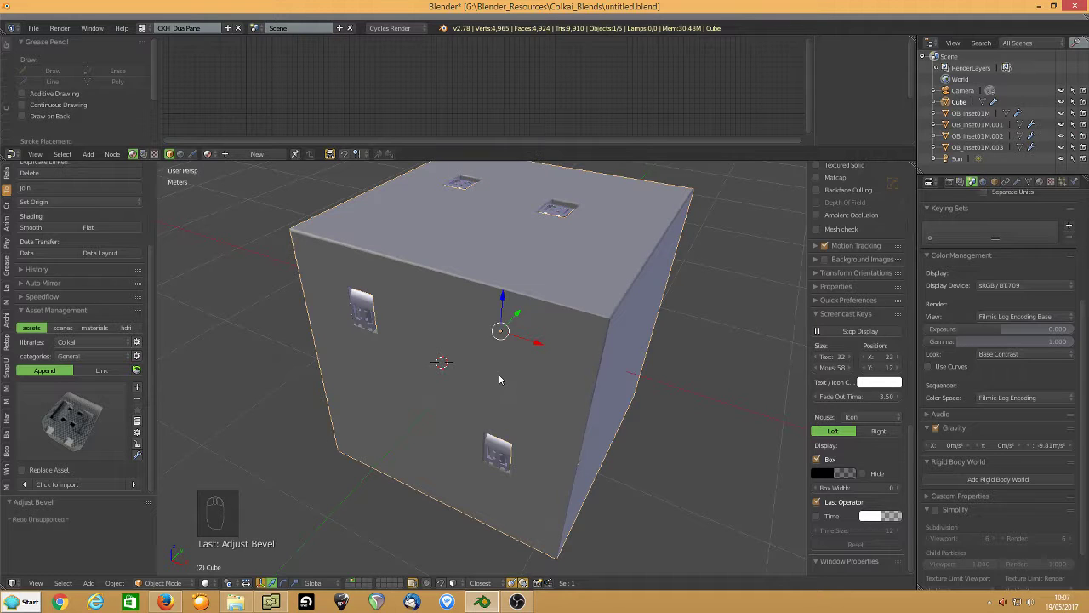
key(q)
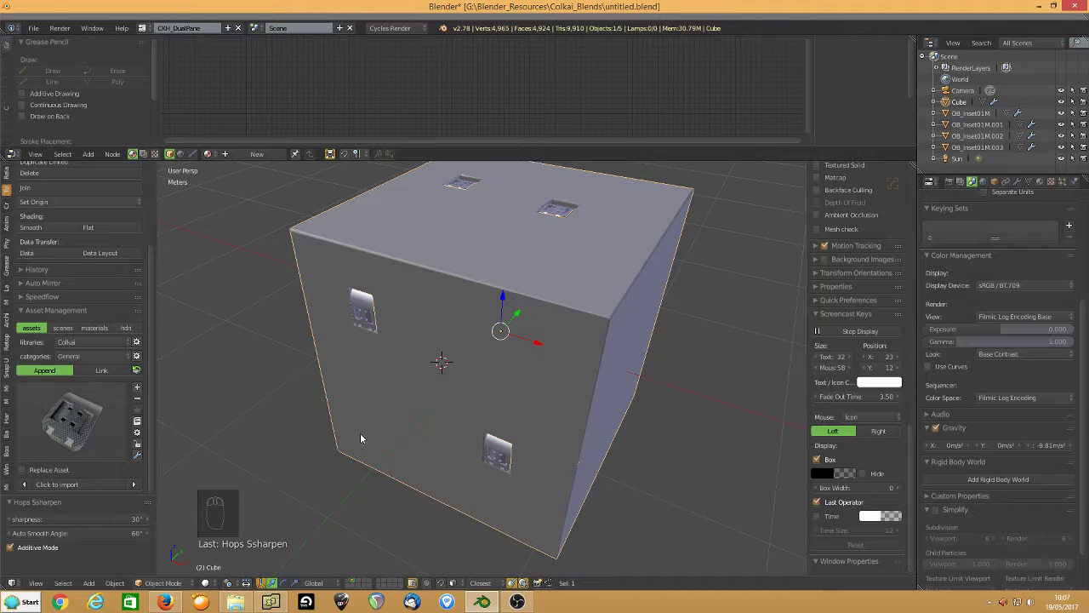
Duplicate the inset cutter set with Shift+D and move the copies along X beside the originals.
click(447, 354)
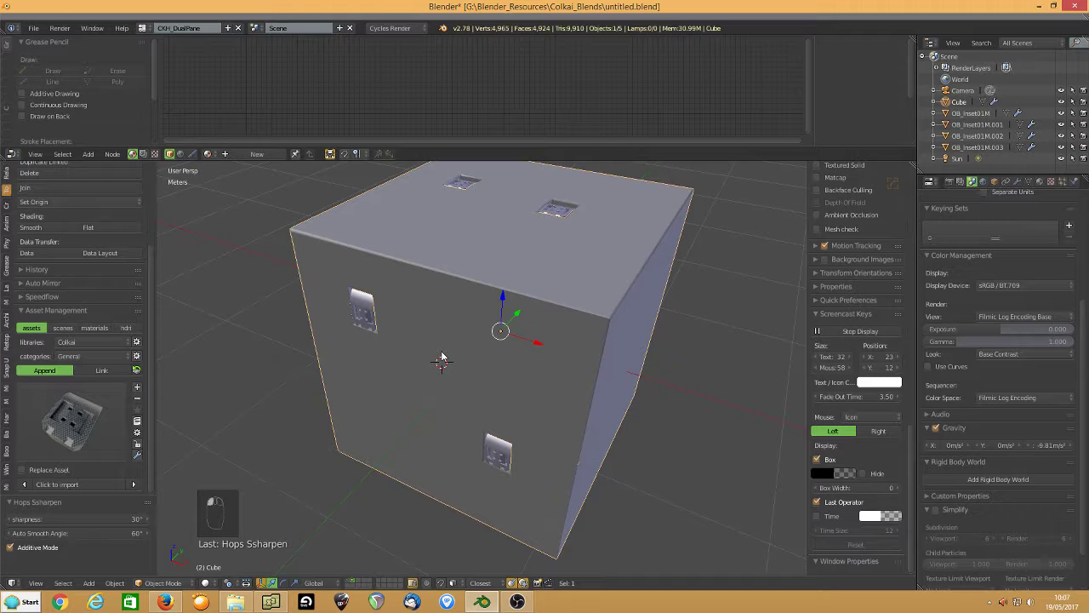
click(59, 422)
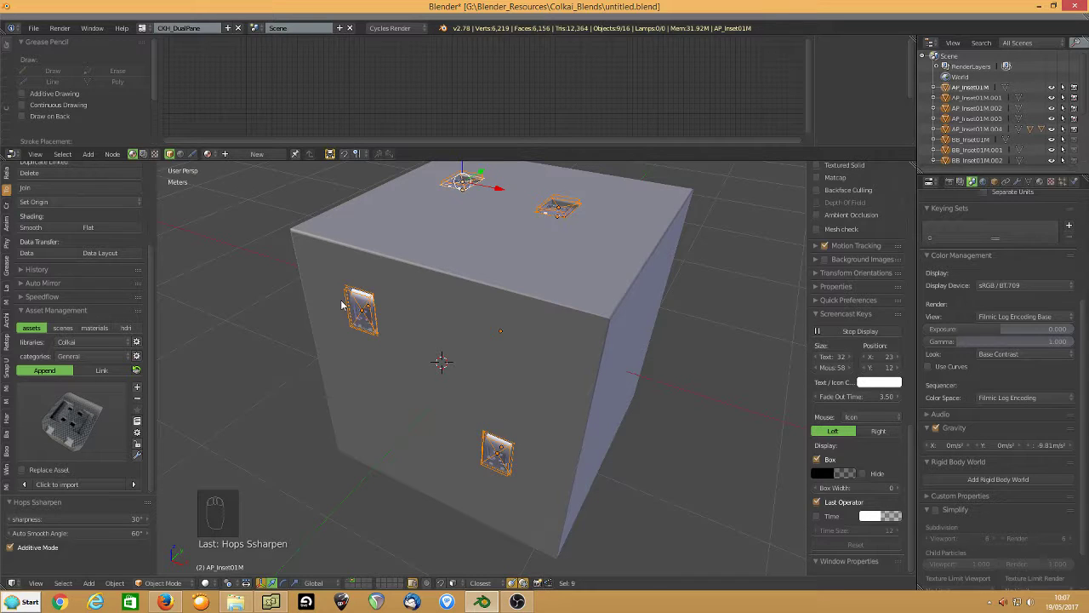
click(504, 199)
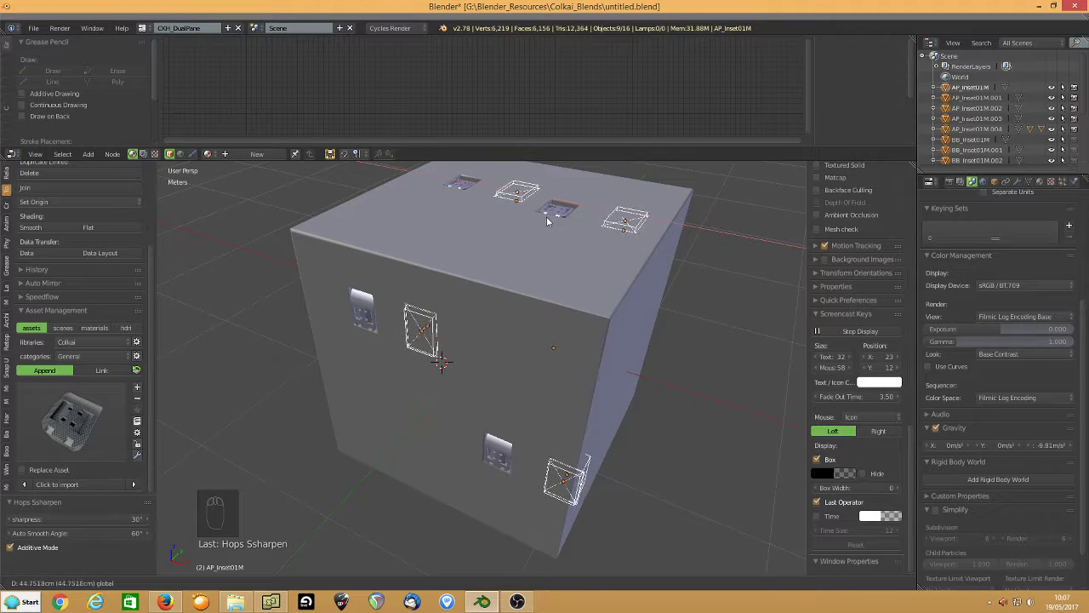